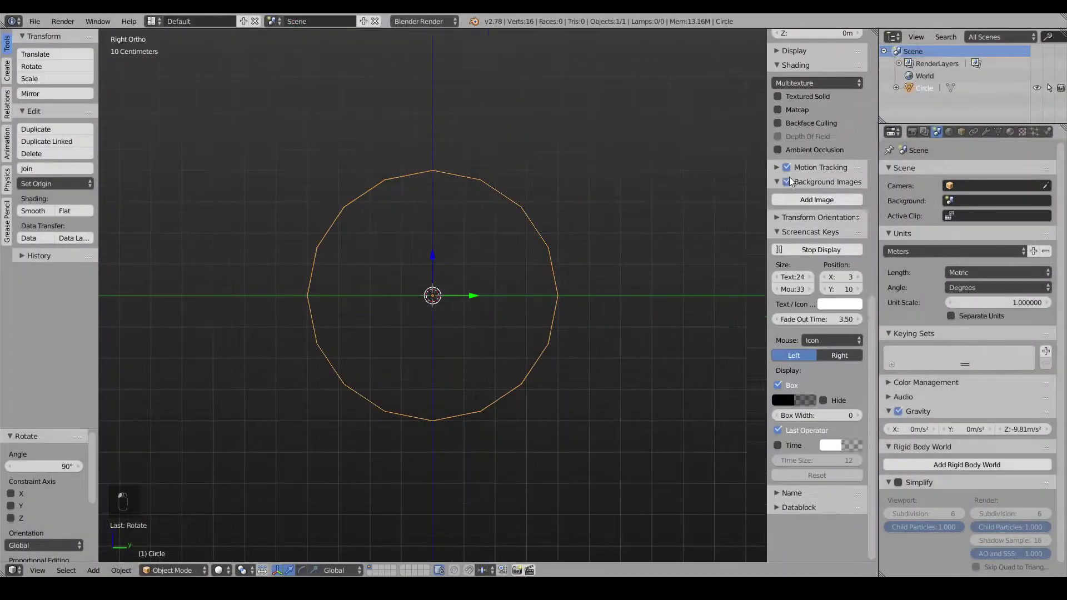
Extrude the circle into a ring of faces and scale the new loop inward to hug the wheel rim.
click(855, 148)
middle_click(604, 402)
key(s)
click(855, 397)
key(s)
middle_click(566, 422)
key(n)
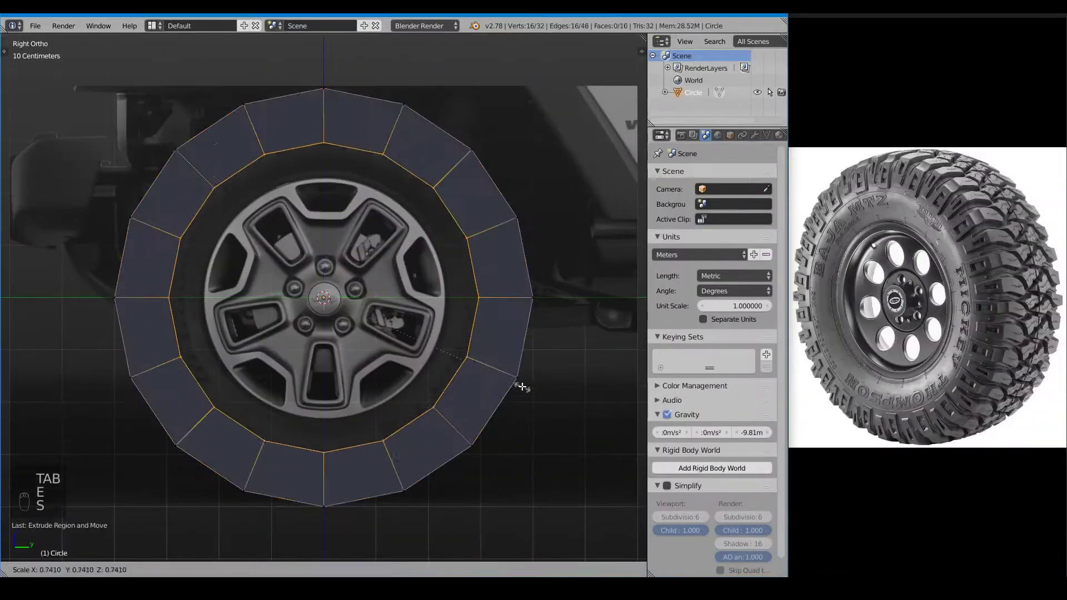